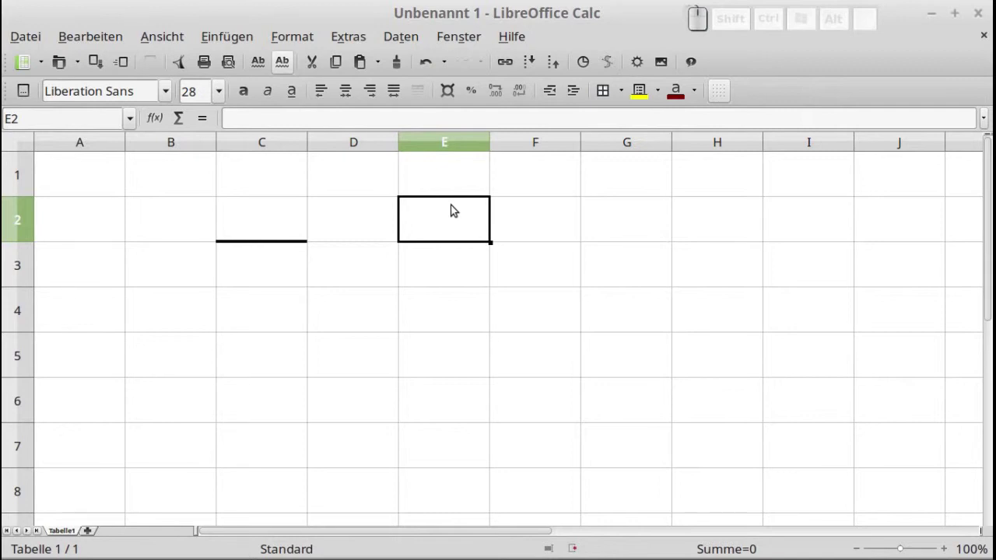
Select the range E2:E3 as the cells to receive borders.
{"action": "left_click_drag", "start_coordinate": [454, 206], "coordinate": [445, 258]}
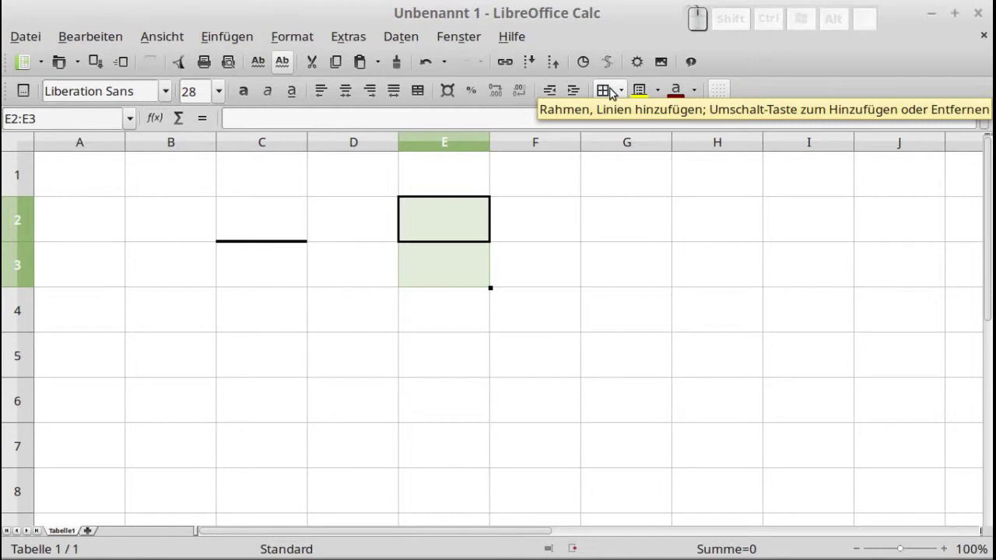
Show the preset border arrangements from the Borders toolbar dropdown.
{"action": "left_click", "coordinate": [614, 89]}
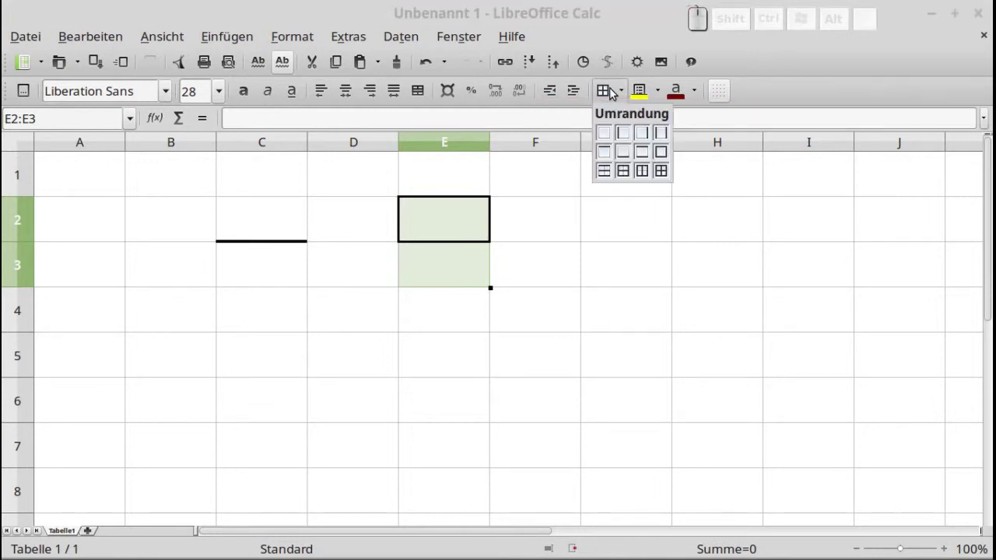
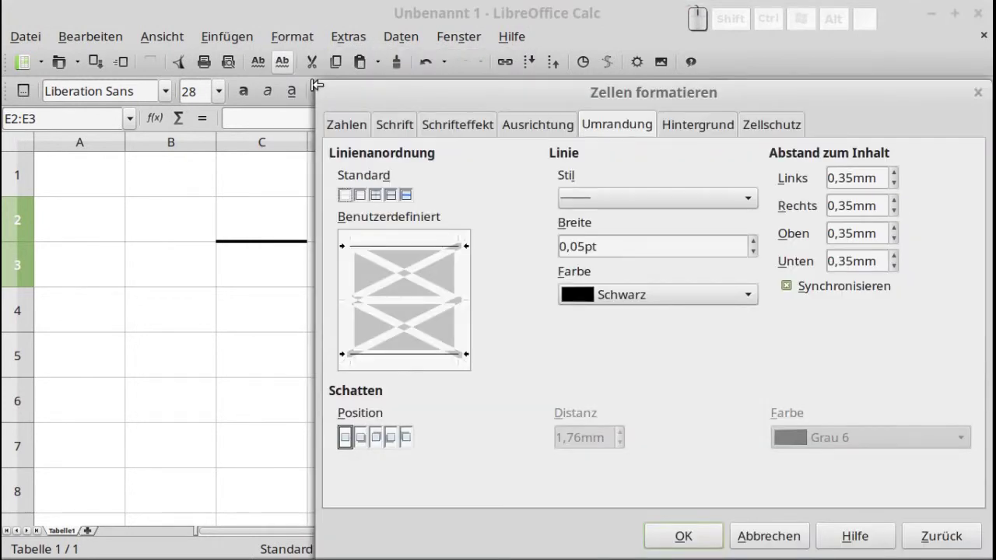
Bring up Format Cells from the menu and cancel it without changes.
{"action": "left_click", "coordinate": [624, 127]}
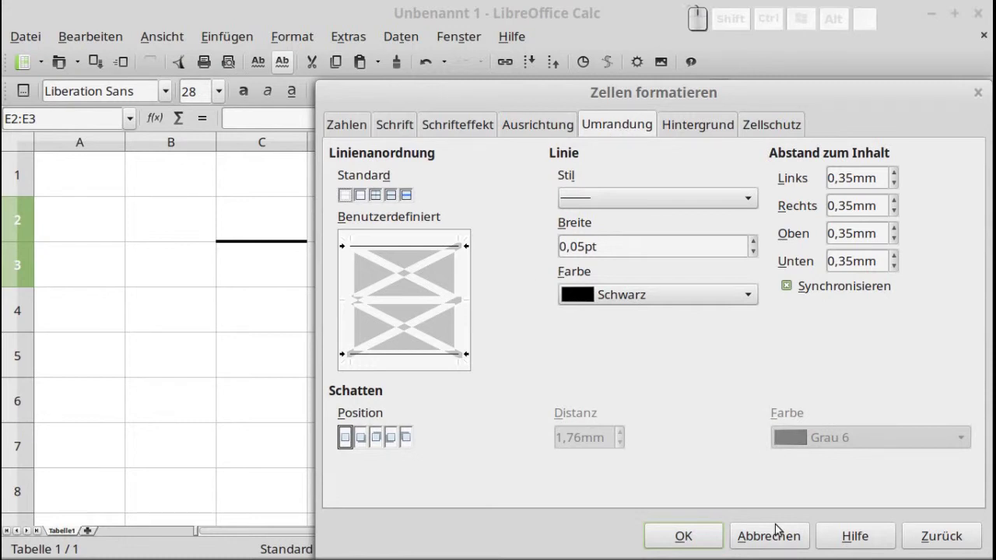
{"action": "left_click", "coordinate": [780, 540]}
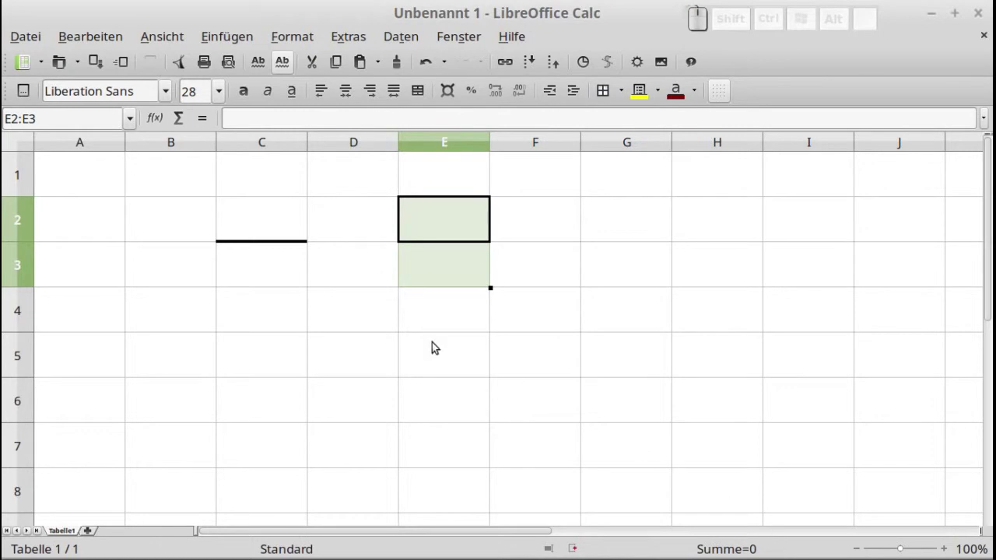
Select E2 alone, show its formatting dialog with Ctrl+1, cancel, and right-click E2.
{"action": "left_click", "coordinate": [443, 222]}
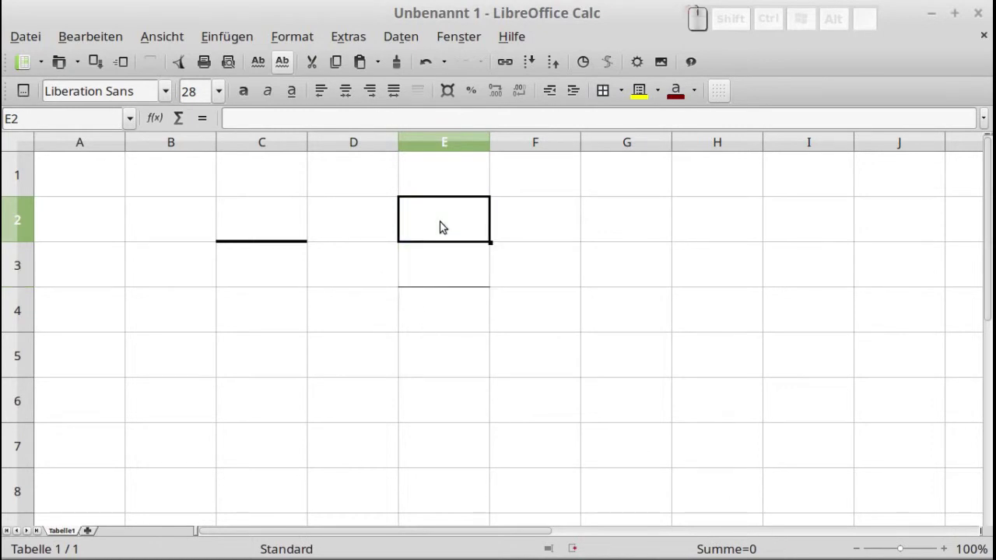
{"action": "key", "text": "ctrl+1"}
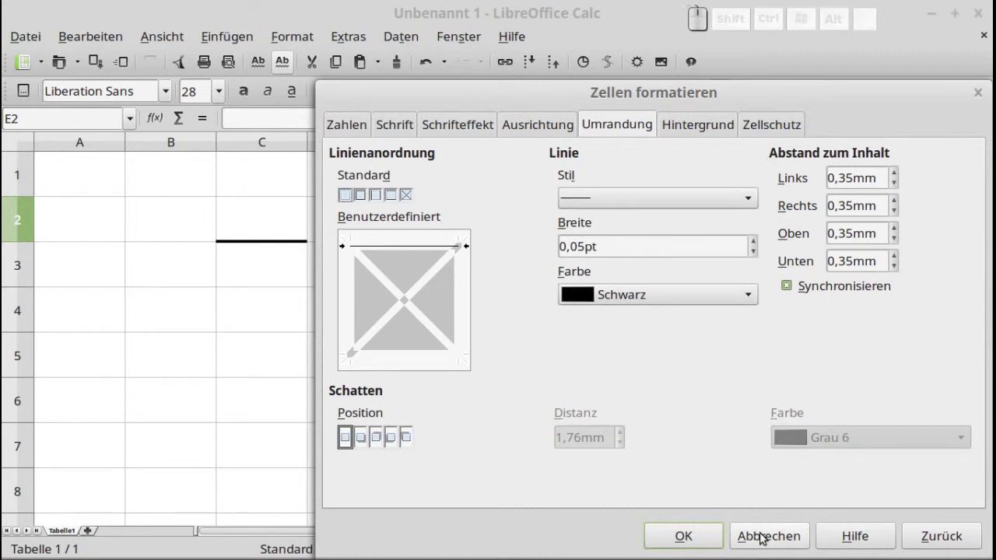
{"action": "left_click", "coordinate": [765, 540]}
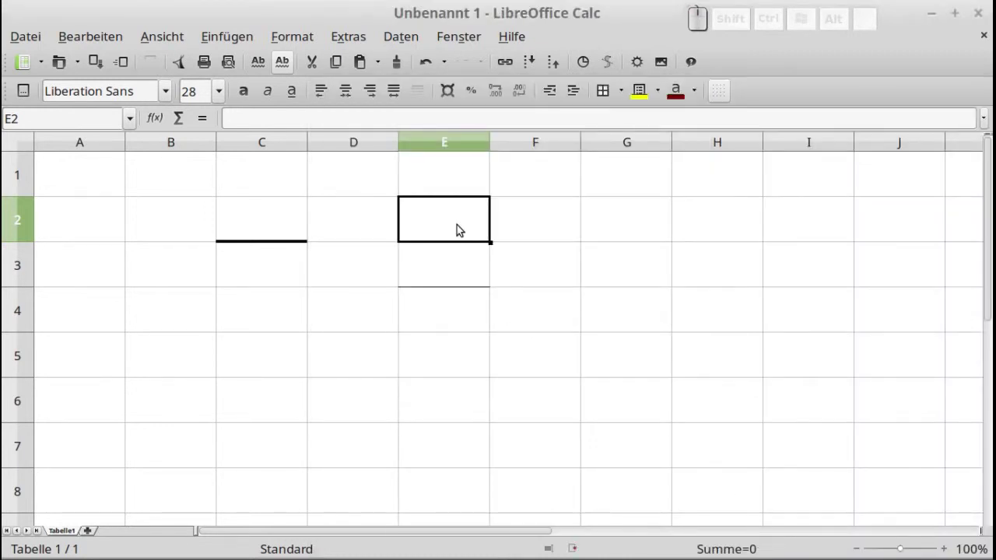
{"action": "right_click", "coordinate": [461, 226]}
In Format Cells Borders for E2, choose the thin solid line style with colour Black.
{"action": "left_click", "coordinate": [499, 267]}
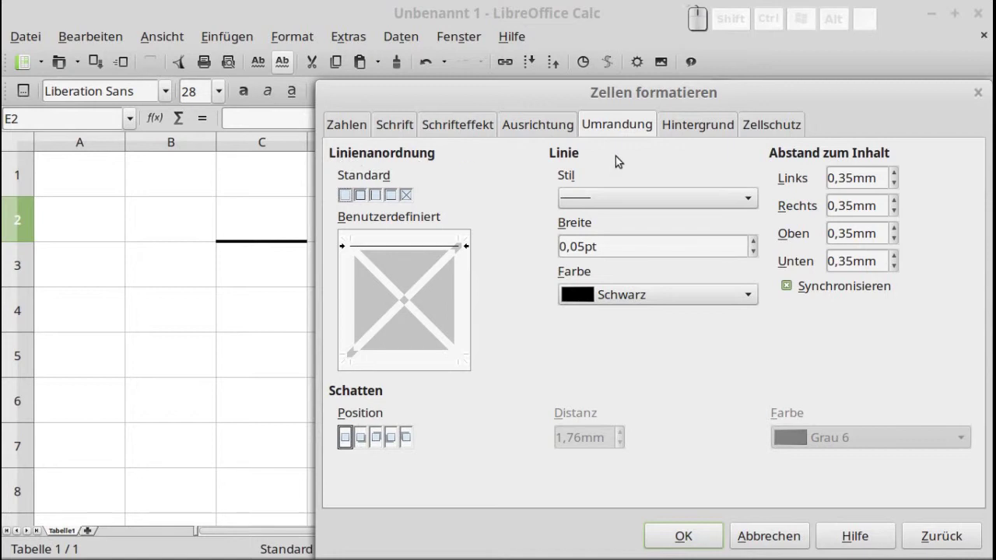
{"action": "left_click", "coordinate": [609, 199]}
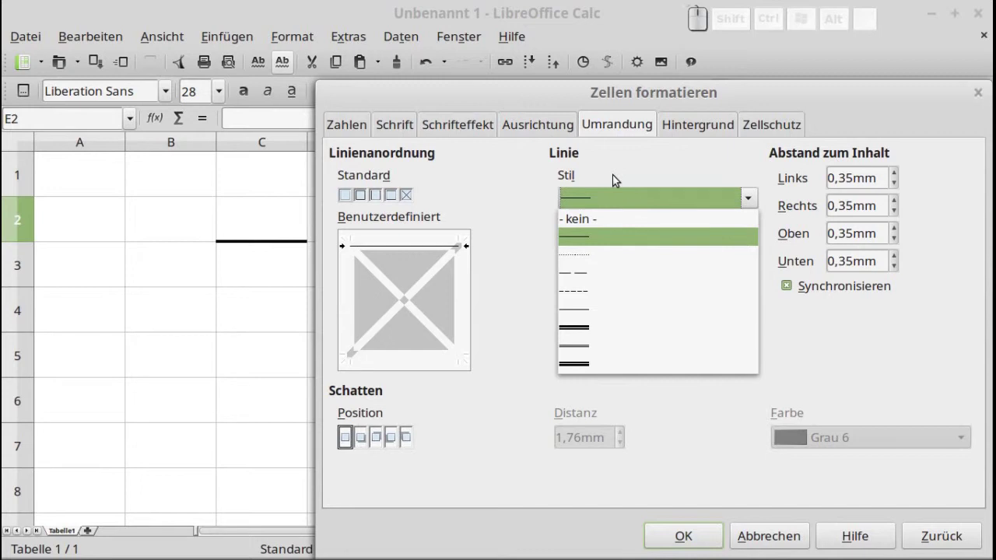
{"action": "left_click", "coordinate": [617, 176]}
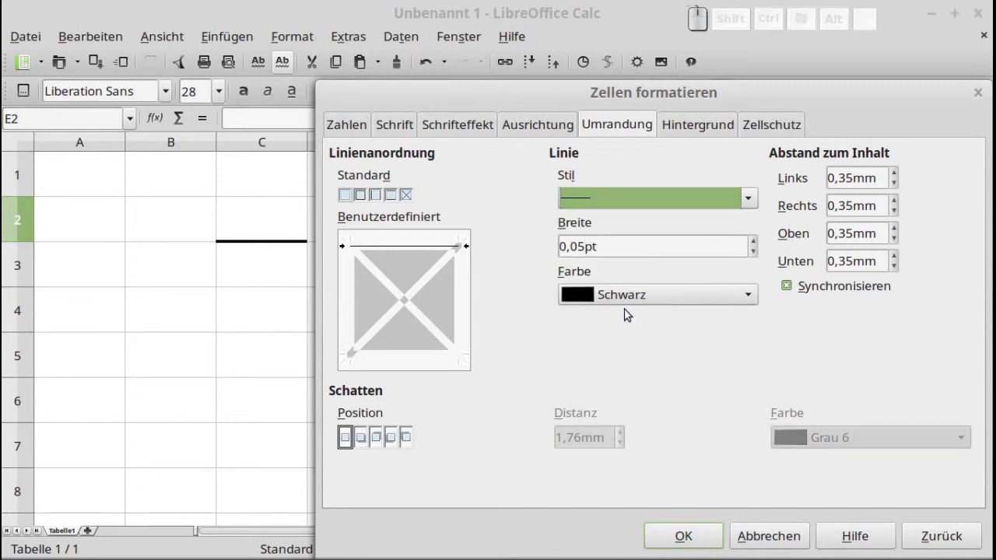
{"action": "left_click", "coordinate": [627, 300]}
{"action": "left_click", "coordinate": [633, 386]}
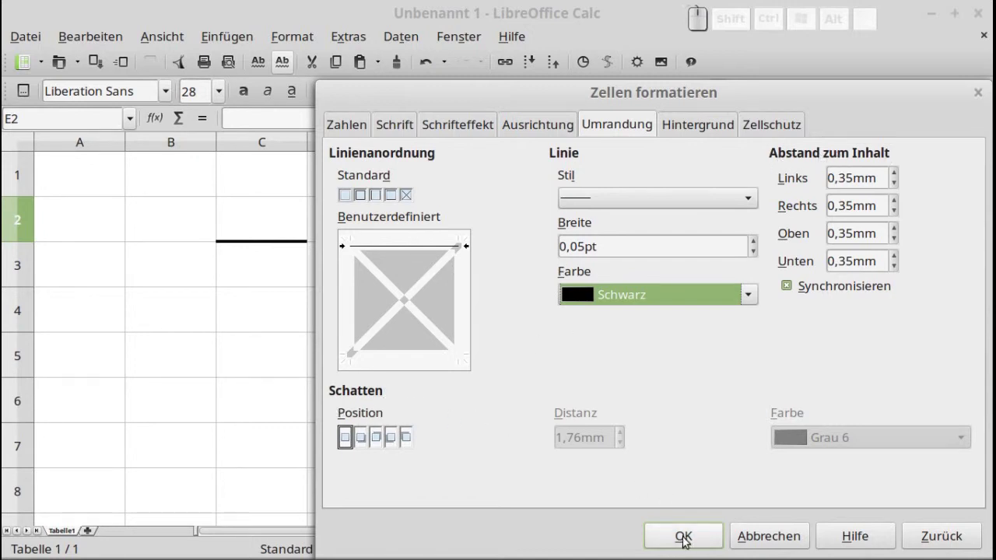
Apply the E2 border settings with OK, then move to cells C3 and C2.
{"action": "left_click", "coordinate": [686, 537]}
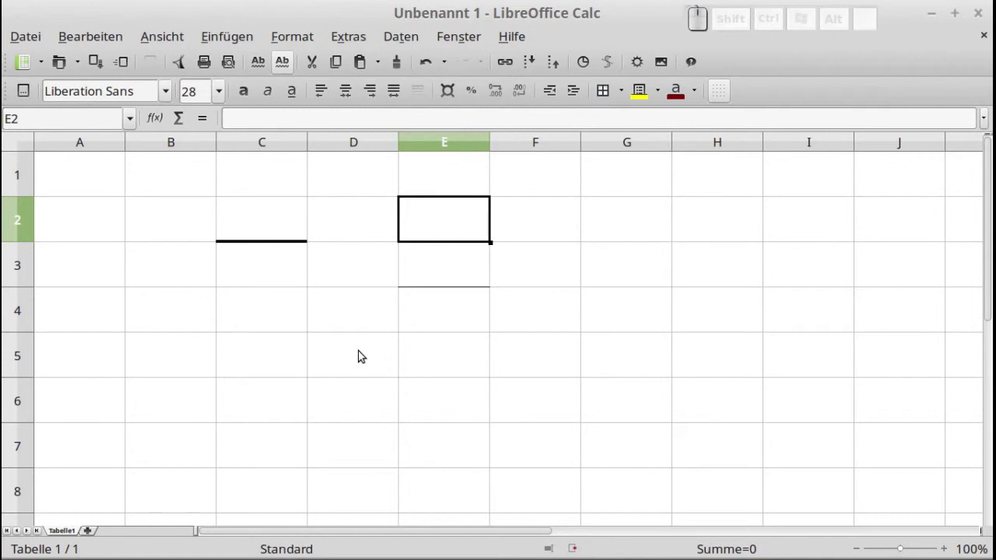
{"action": "left_click", "coordinate": [244, 275]}
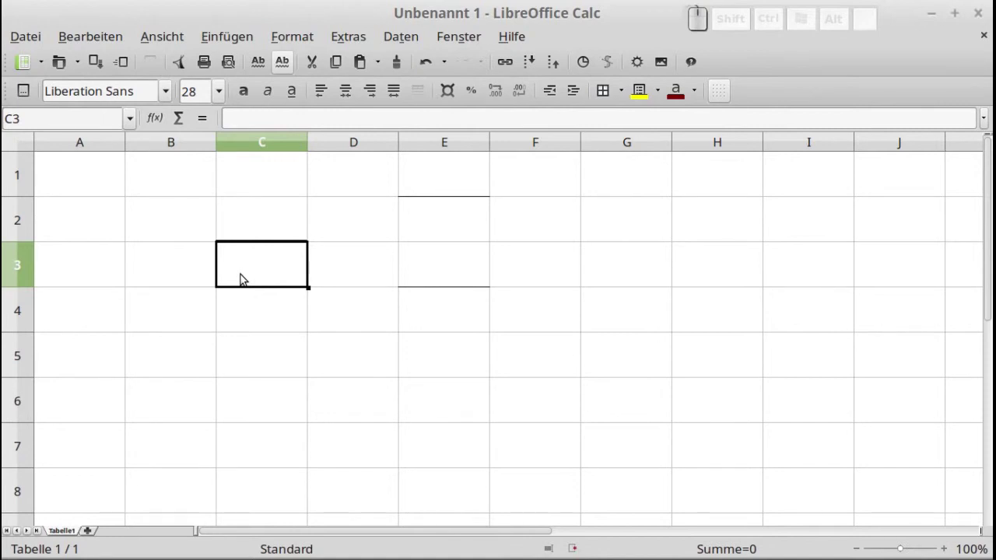
{"action": "left_click", "coordinate": [249, 228]}
Bring up Format Cells Borders for C2 via its context menu and the line style list.
{"action": "right_click", "coordinate": [249, 227]}
{"action": "left_click", "coordinate": [292, 267]}
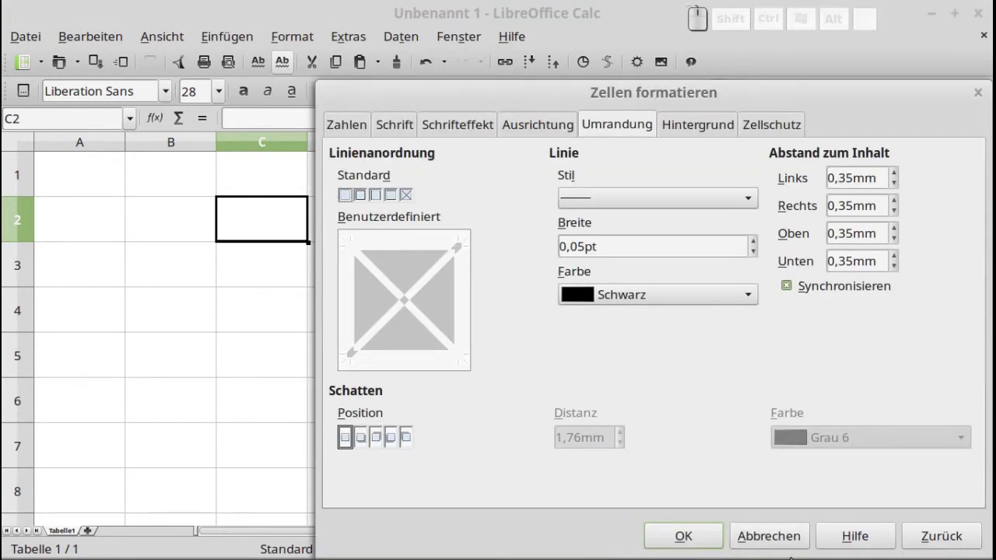
{"action": "left_click", "coordinate": [784, 537]}
Set the thick 2.00 pt black line on the top edge, confirm, and select C5.
{"action": "left_click", "coordinate": [286, 266]}
{"action": "right_click", "coordinate": [285, 266]}
{"action": "left_click", "coordinate": [329, 311]}
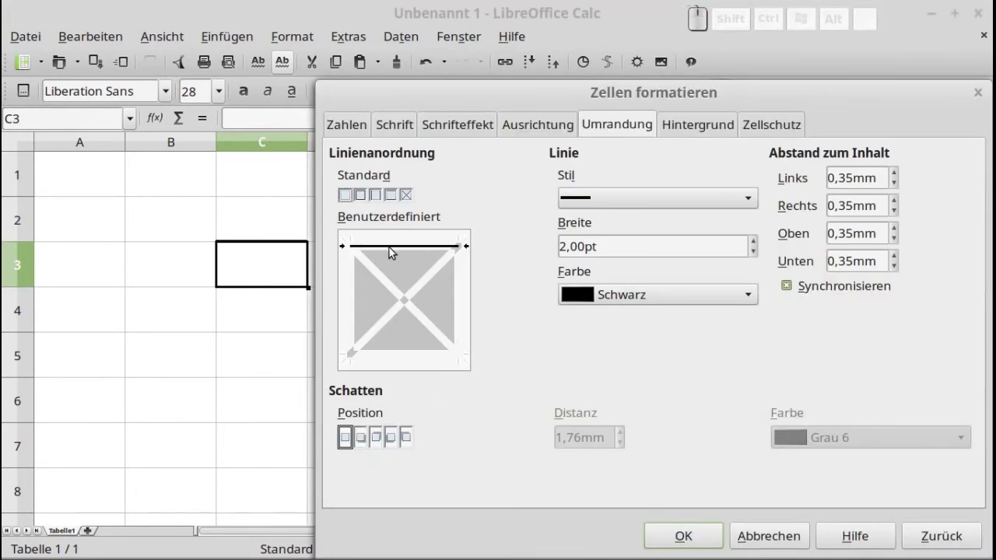
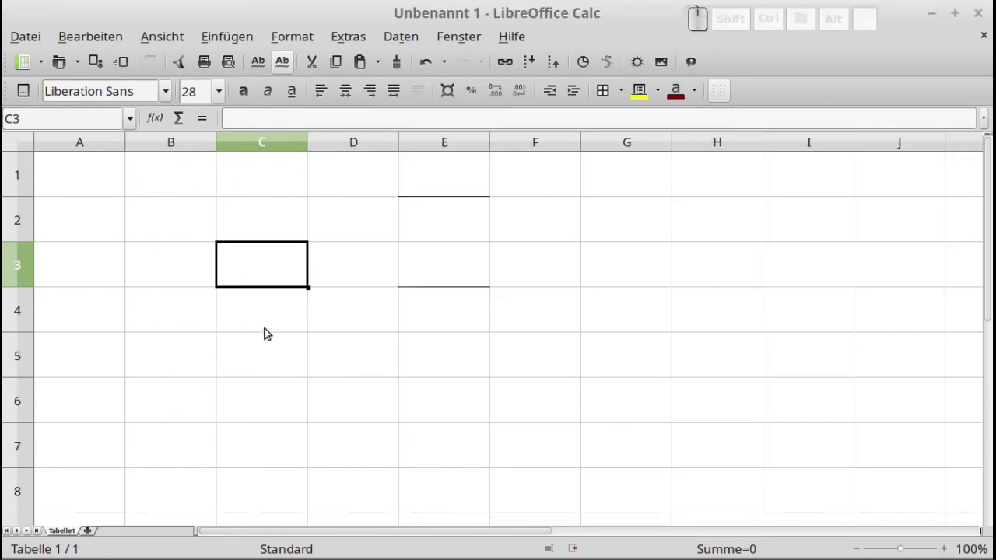
{"action": "left_click", "coordinate": [279, 365]}
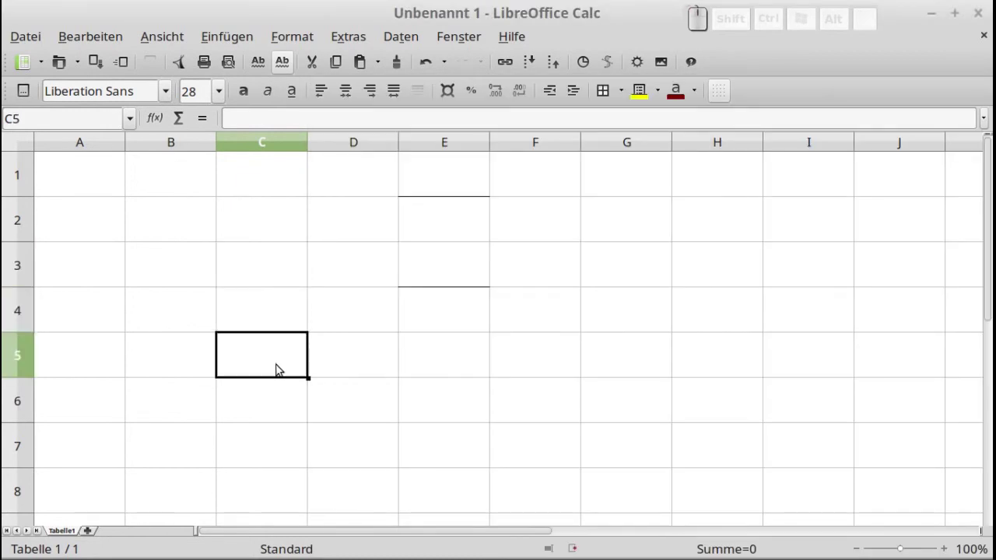